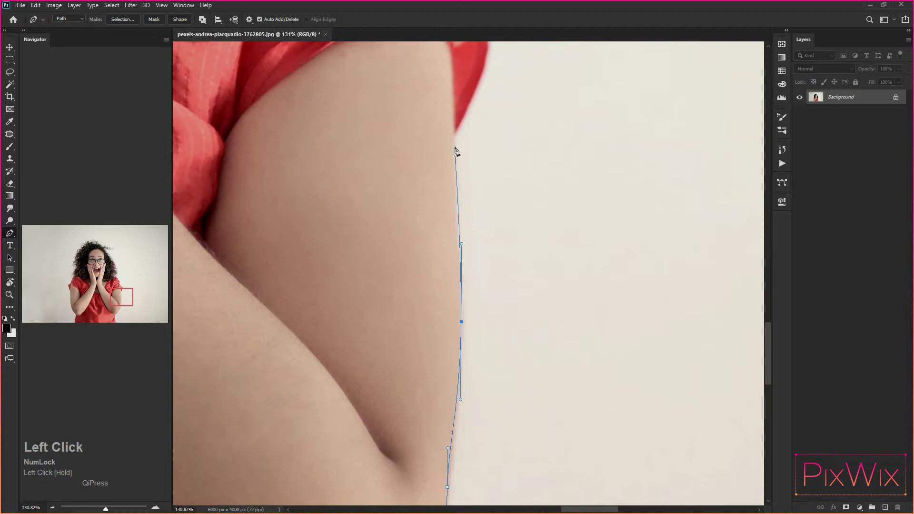
Trace the pen path along the shoulder and up around the outer curls to the top of the hair
key("space")
left_click_drag(478, 87, 253, 91)
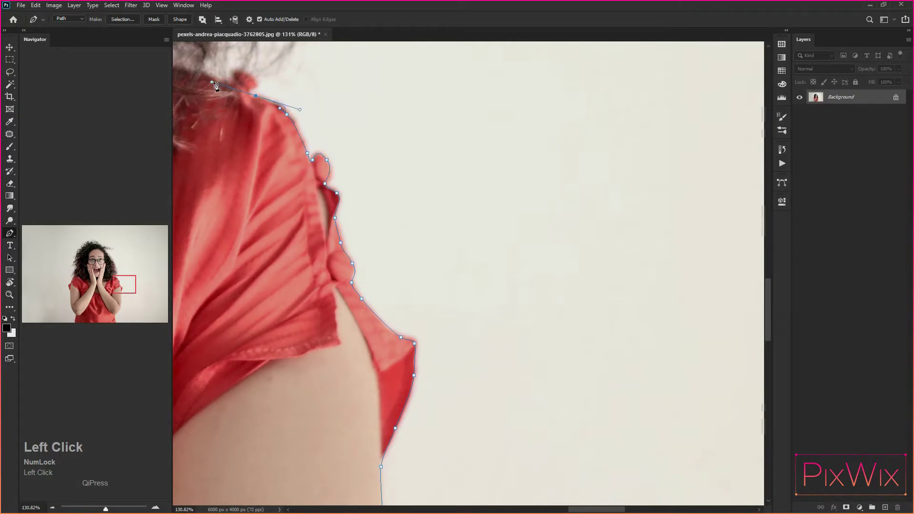
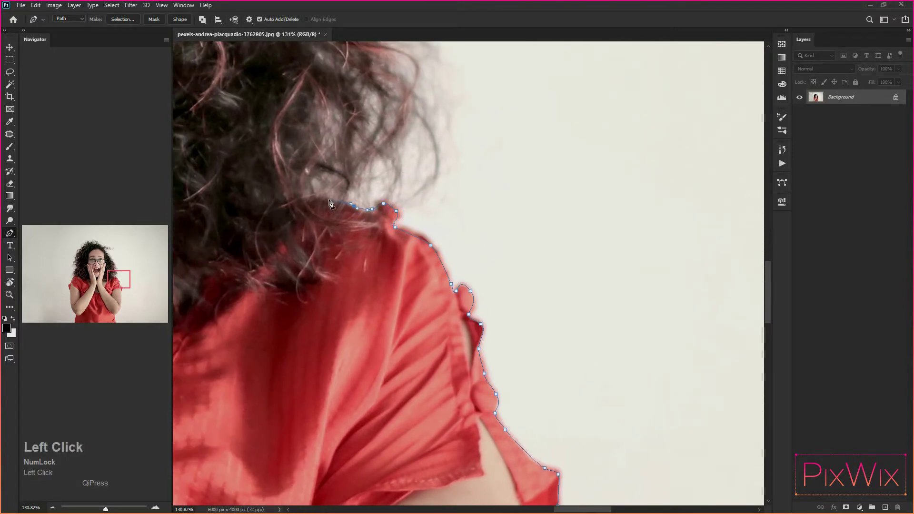
key("space")
left_click(323, 96)
scroll("down", 3)
left_click(334, 295)
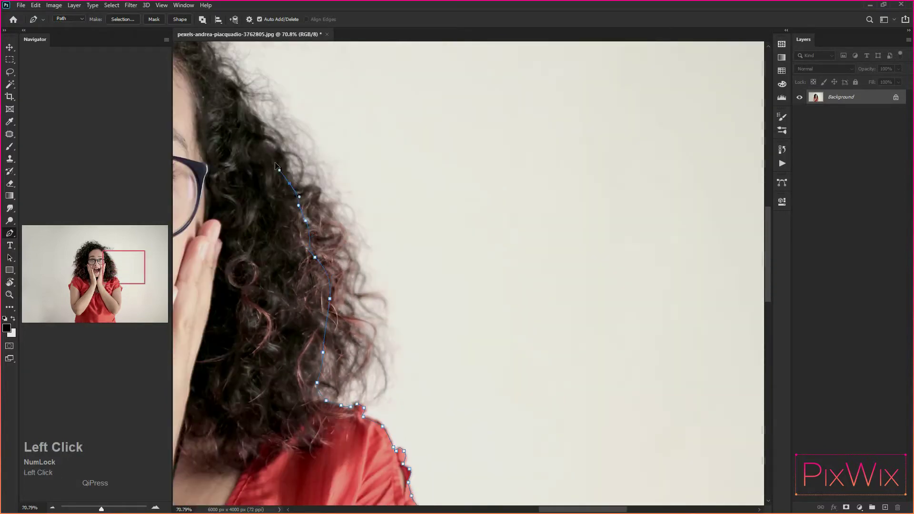
key("space")
left_click(240, 110)
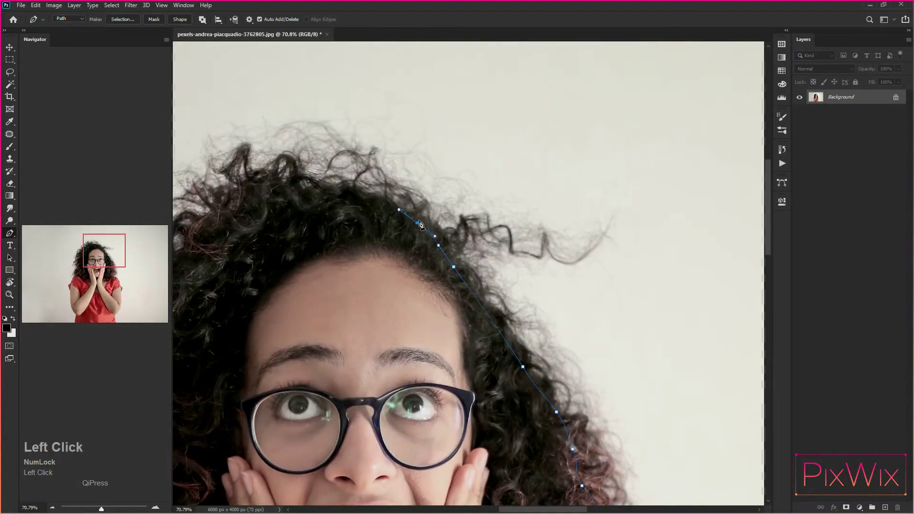
key("ctrl+z")
left_click(466, 272)
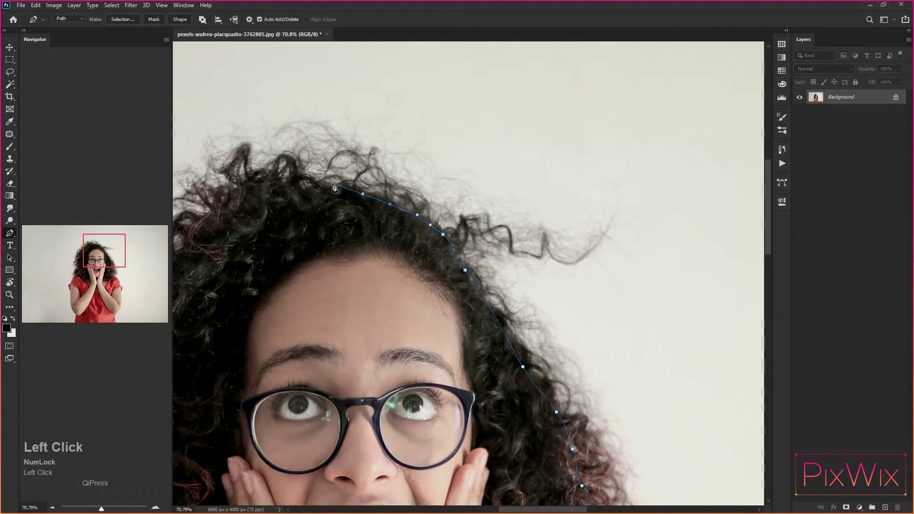
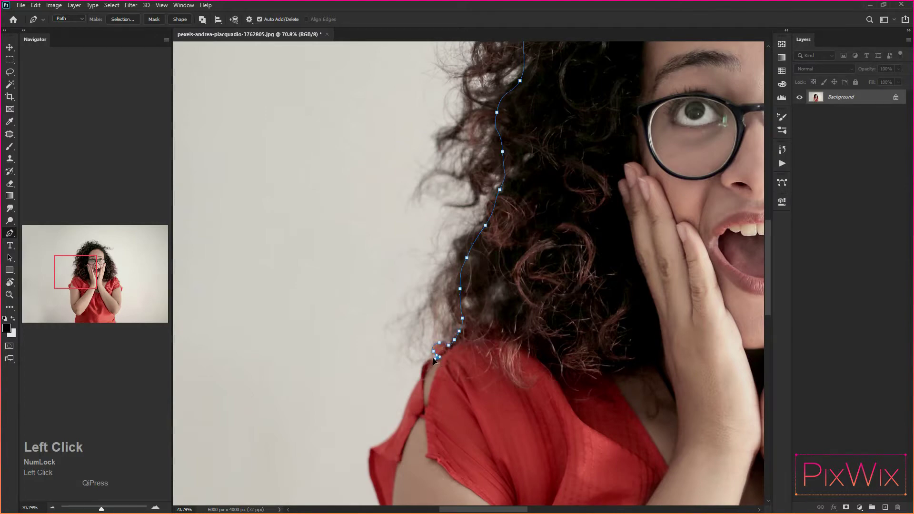
Continue the path down the left shoulder and sleeve, extending below the photo's bottom edge
key("space")
left_click(472, 113)
scroll("up", 3)
left_click(469, 122)
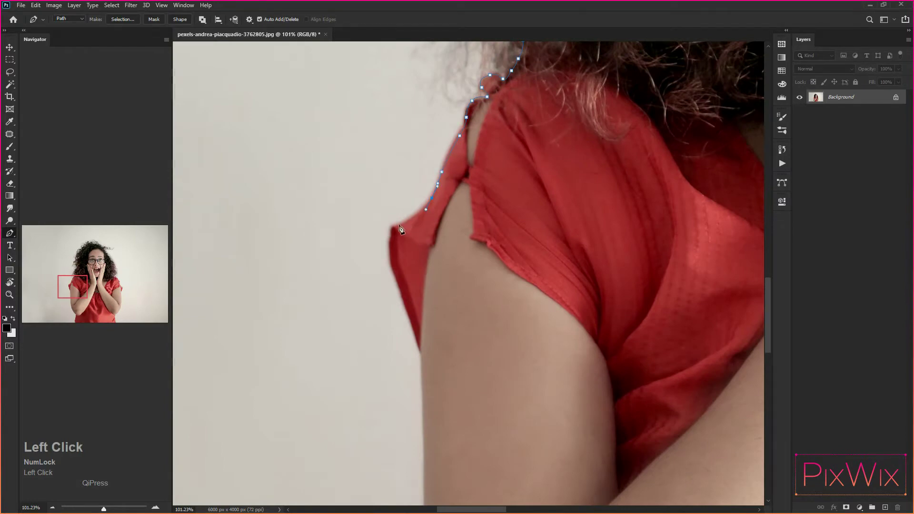
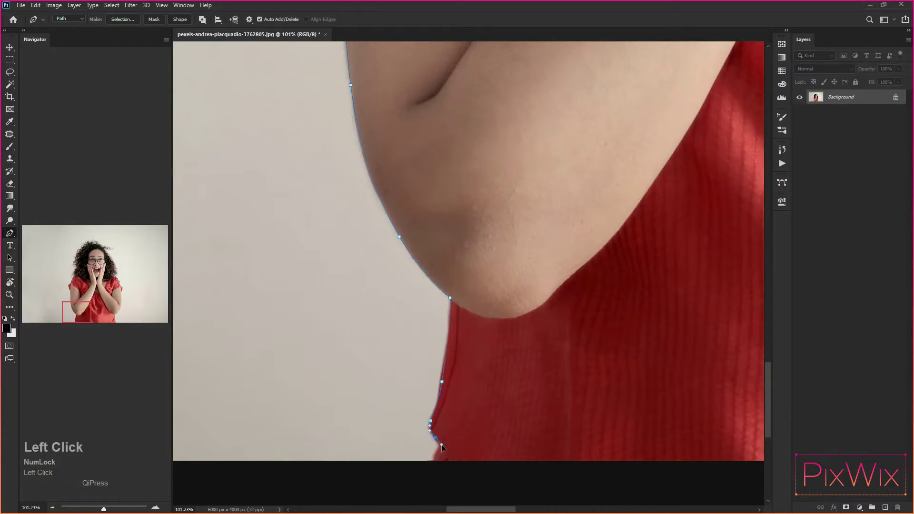
scroll("down", 3)
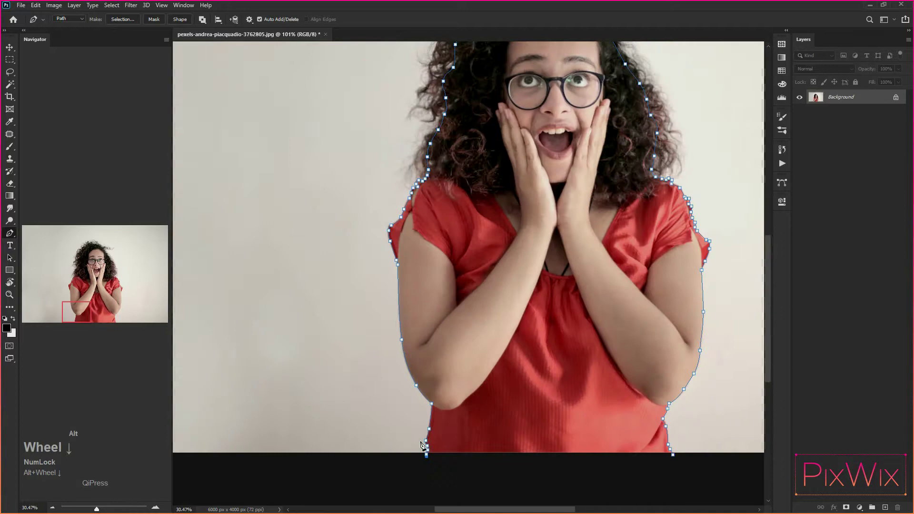
left_click(505, 486)
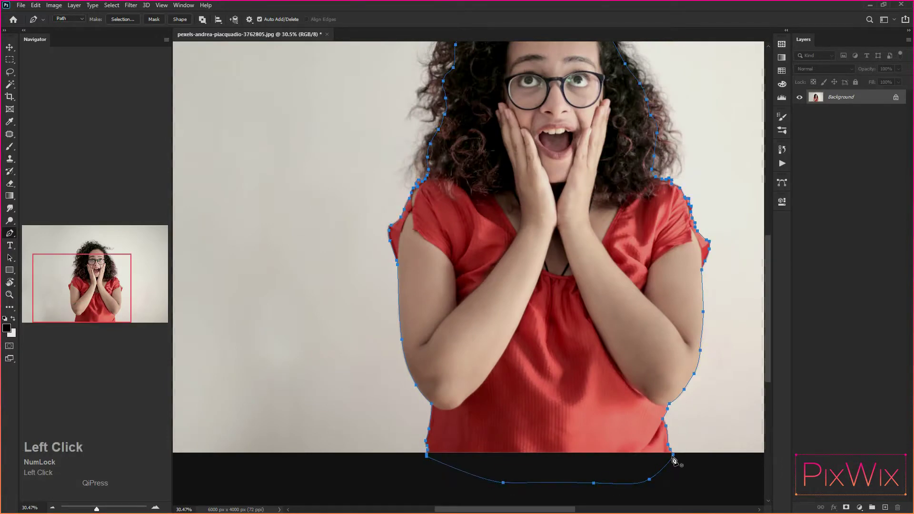
scroll("down", 3)
Load the path as a selection, copy the woman to new layers and fill the lower copy light grey
double_click(819, 100)
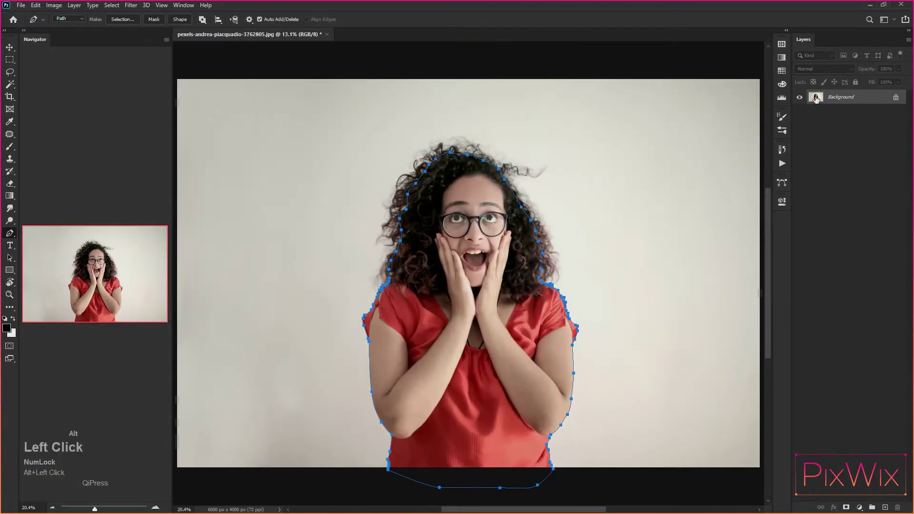
key("ctrl+Return")
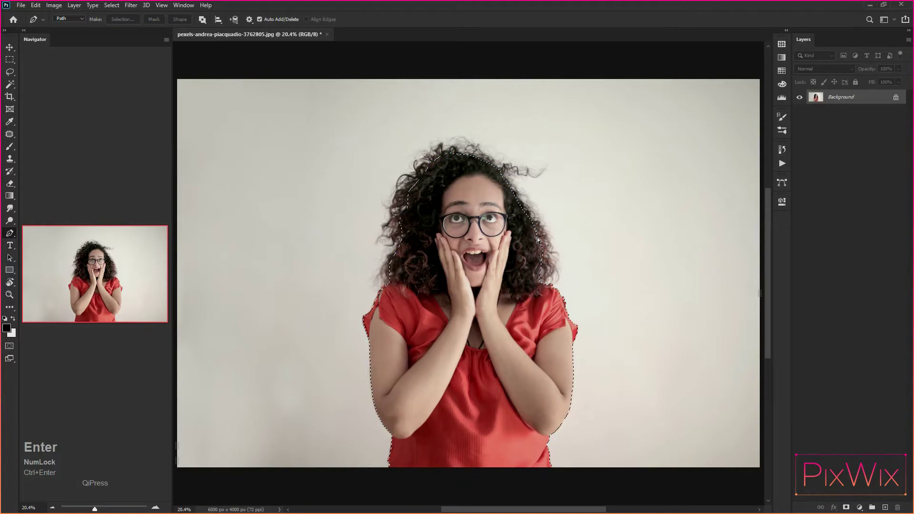
key("shift+F6")
key("Return")
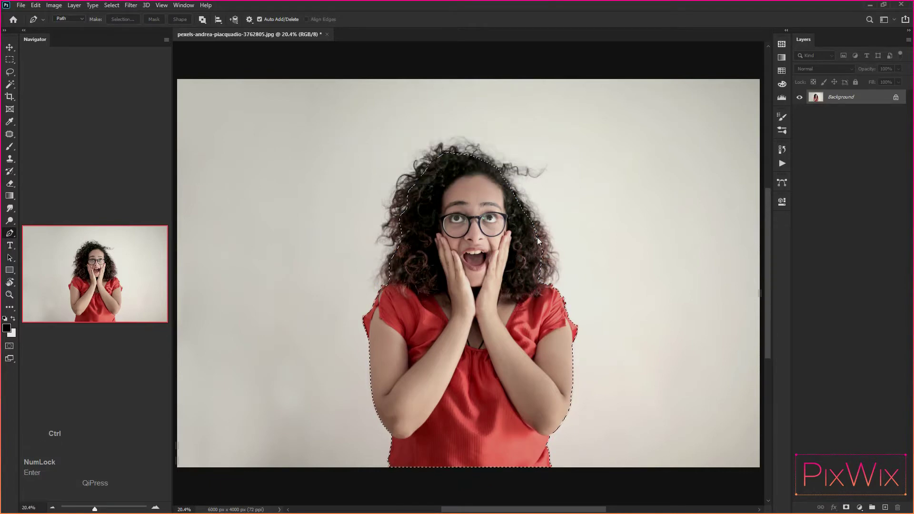
key("j")
key("d")
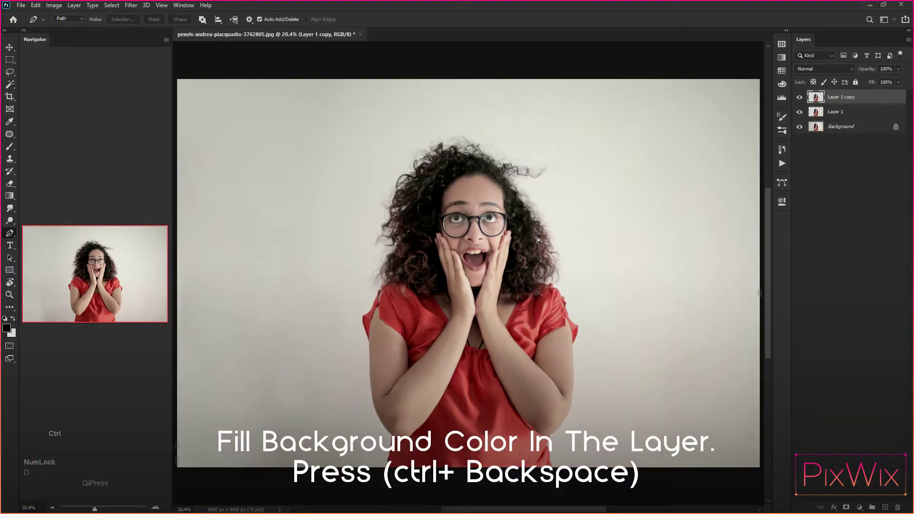
key("ctrl+[")
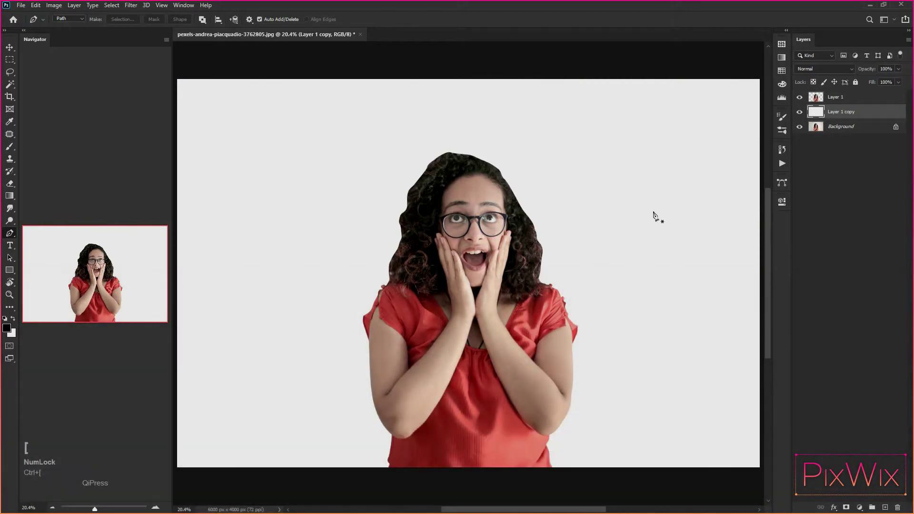
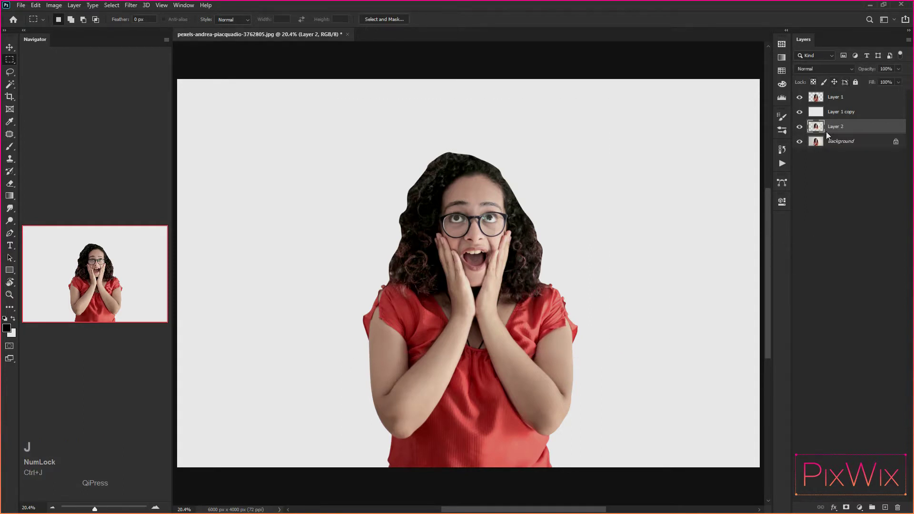
Place the photo copy above the grey fill and confirm the refined hair edge as a layer mask
left_click(833, 129)
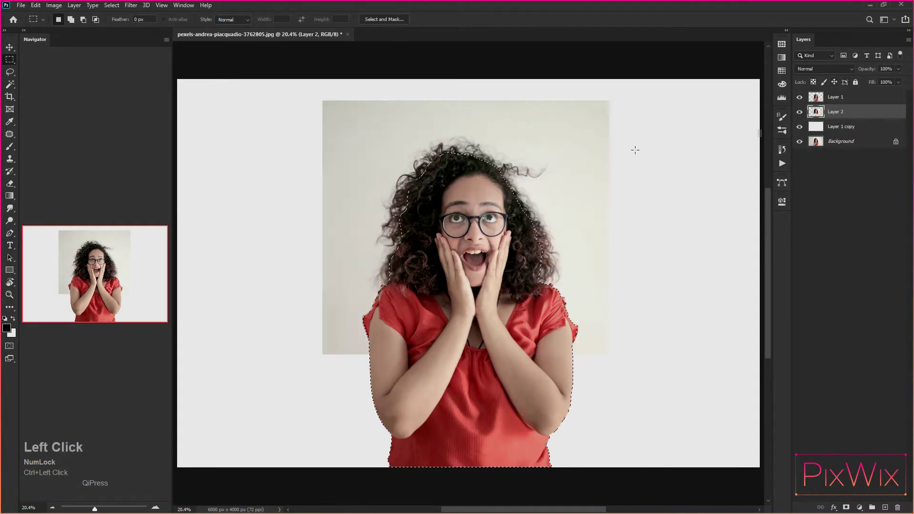
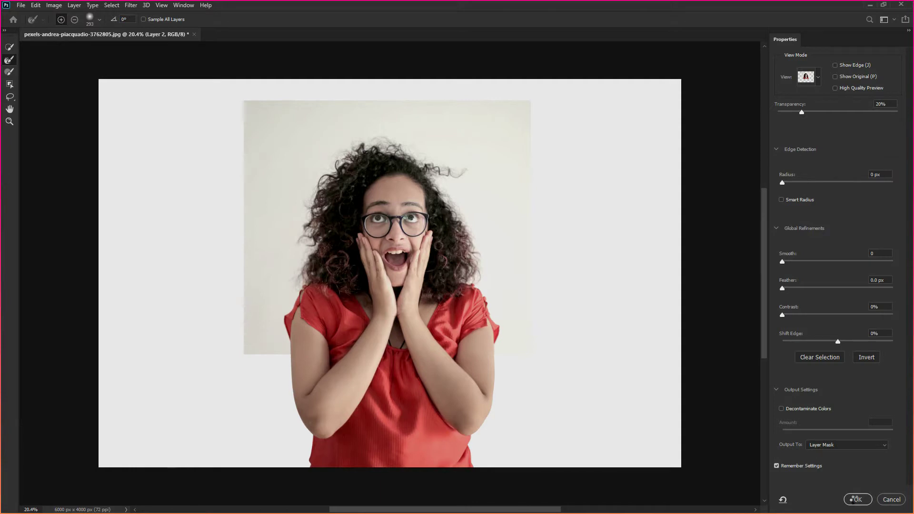
left_click(12, 110)
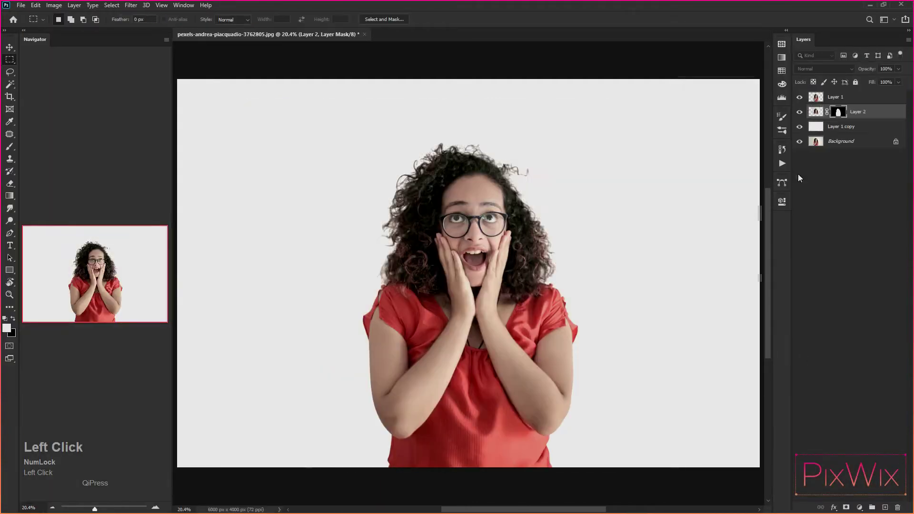
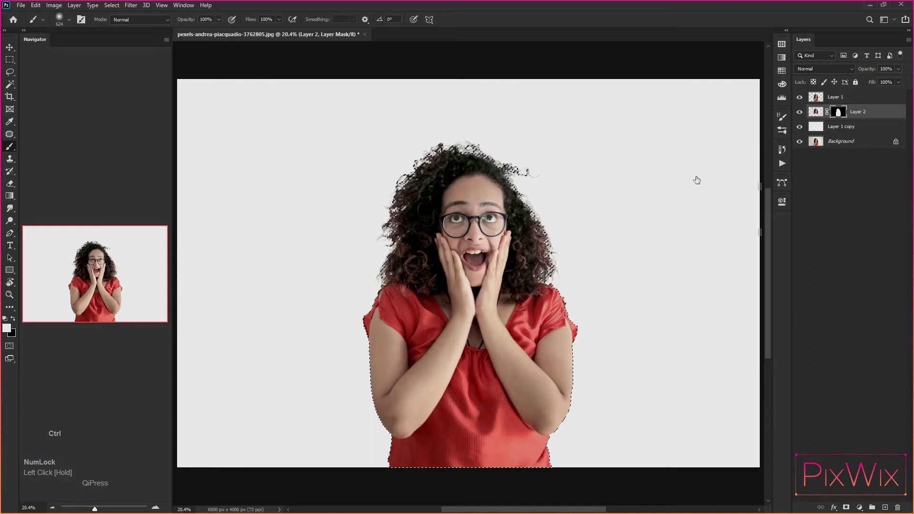
Deselect, then touch up the hair mask edges with a white brush over the fill layer
key("ctrl+d")
left_click(876, 130)
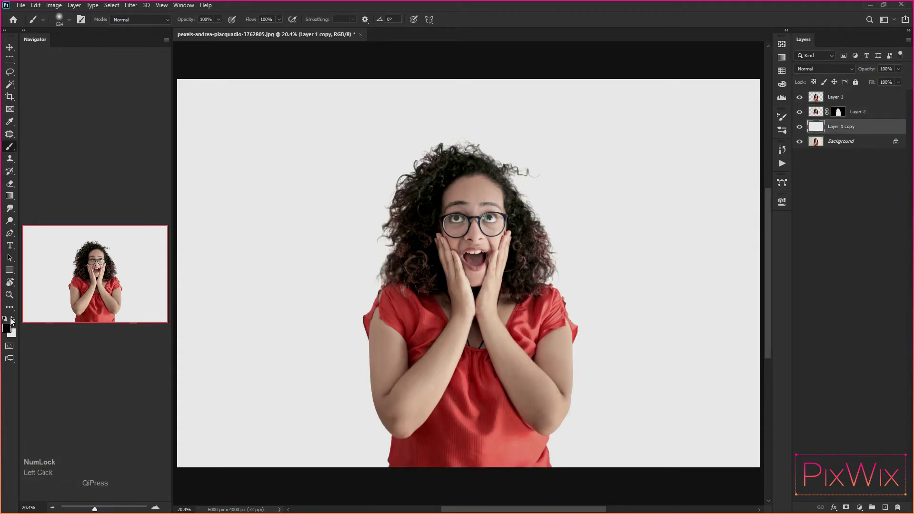
left_click(17, 319)
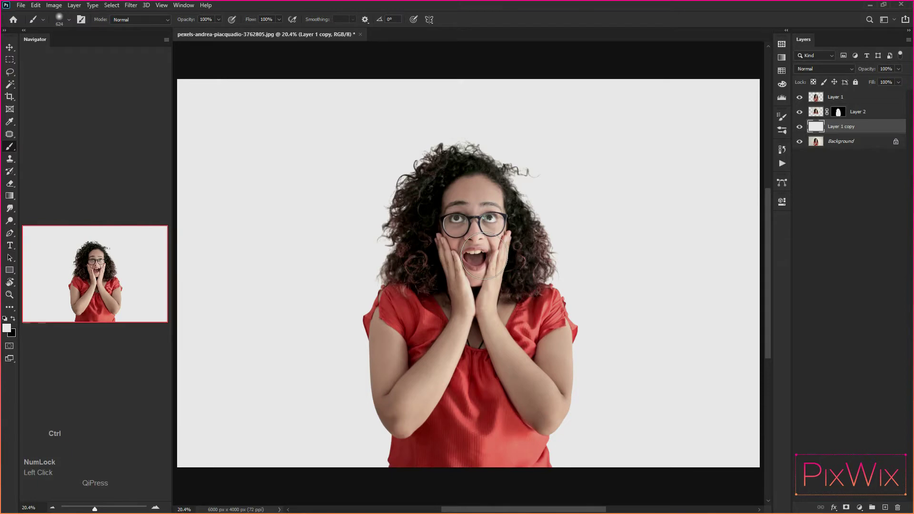
scroll("up", 3)
key("space")
left_click_drag(545, 174, 841, 115)
left_click(842, 116)
left_click(841, 115)
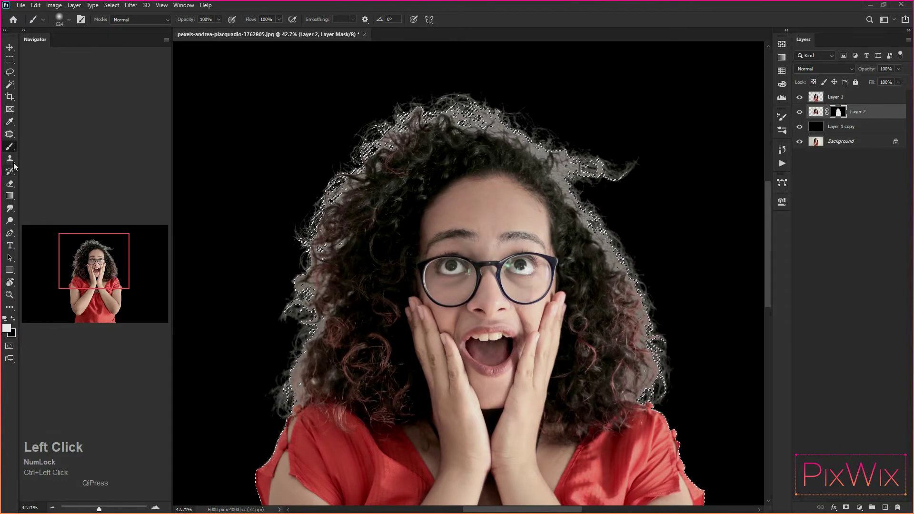
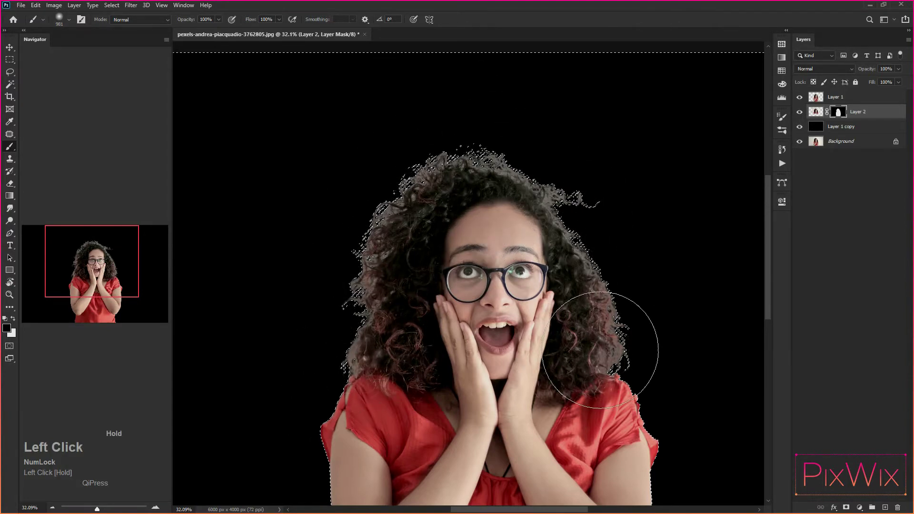
Swap painting colours and merge the masked hair layer down into the cut-out woman's layer
key("ctrl+d")
scroll("up", 3)
left_click(876, 104)
key("ctrl+e")
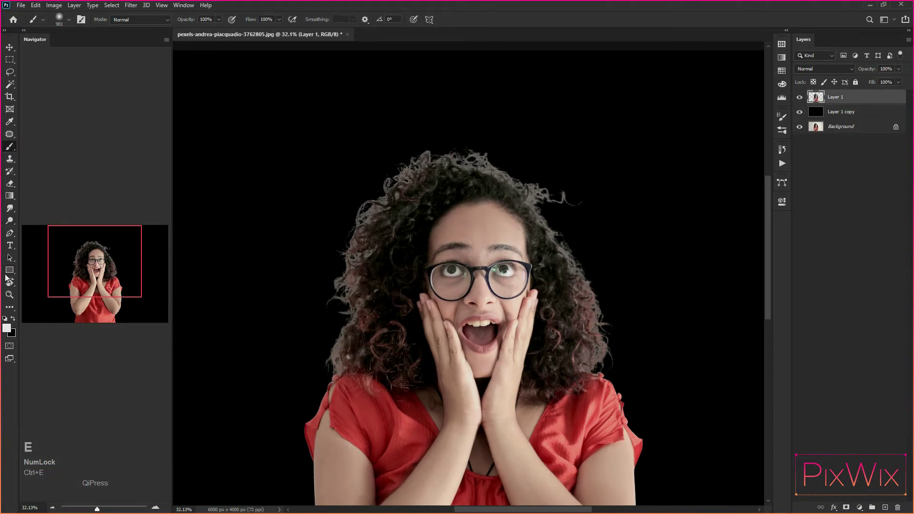
Choose the Burn tool from the toning tools to darken hair-edge midtones
left_click(16, 212)
right_click(15, 212)
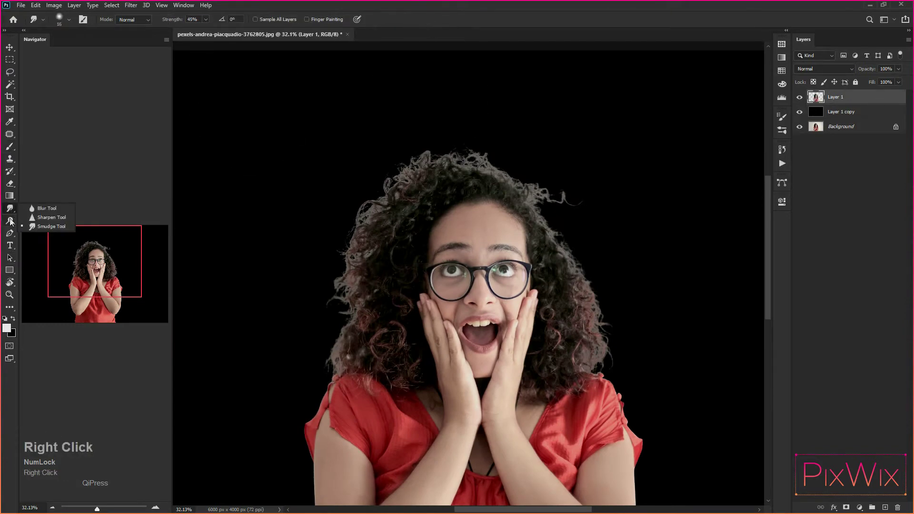
left_click(14, 222)
right_click(15, 221)
left_click(50, 235)
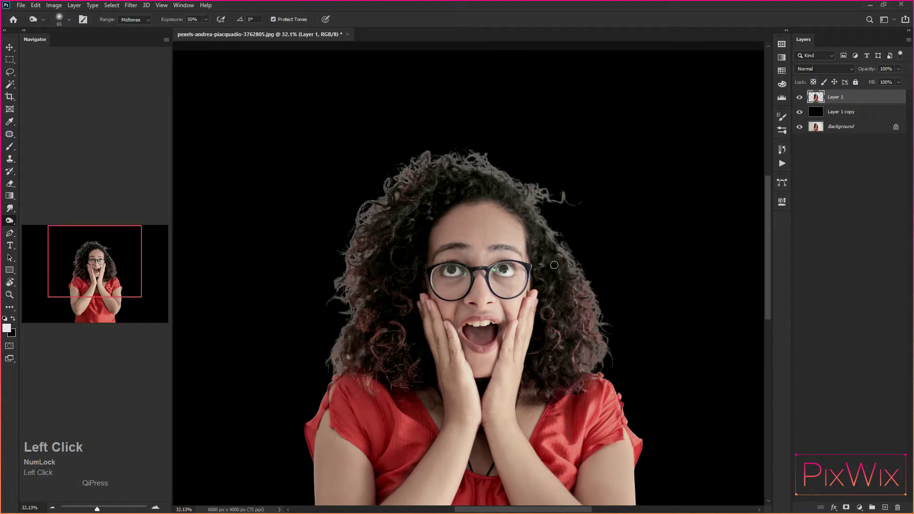
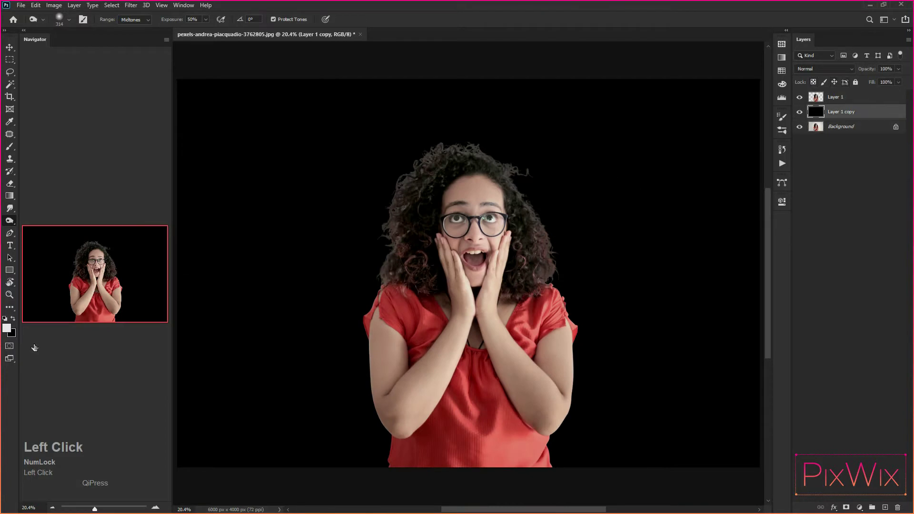
Refill the backdrop light grey, save the portrait as a PSD and pick the Gradient tool
key("d")
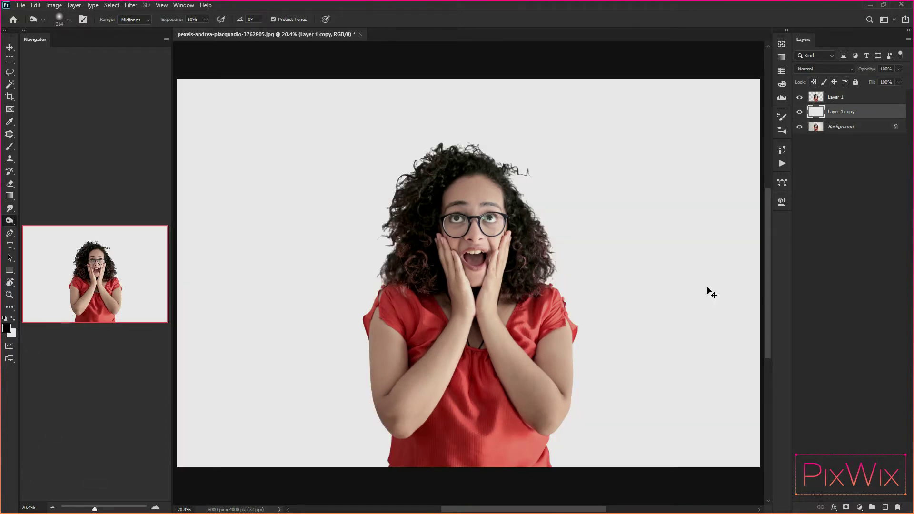
key("d")
left_click(814, 129)
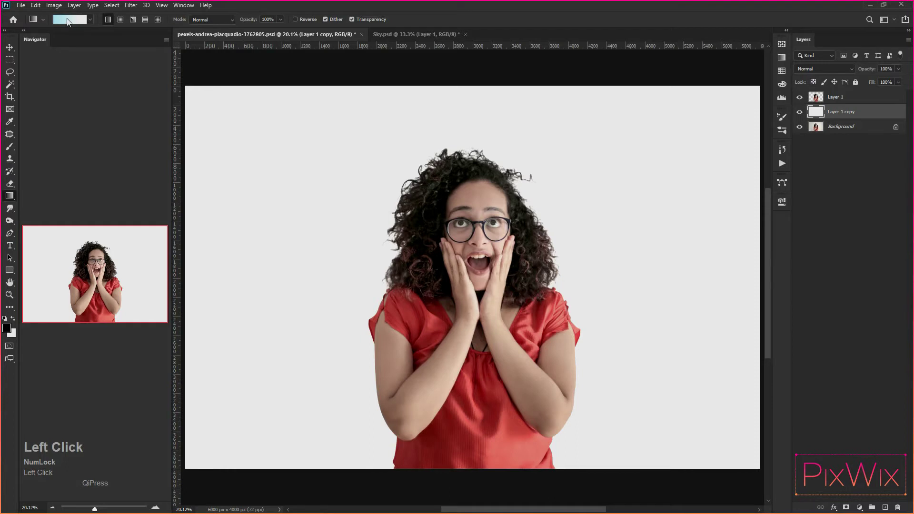
Open the Gradient Editor to set a light blue to white sky gradient
left_click(72, 22)
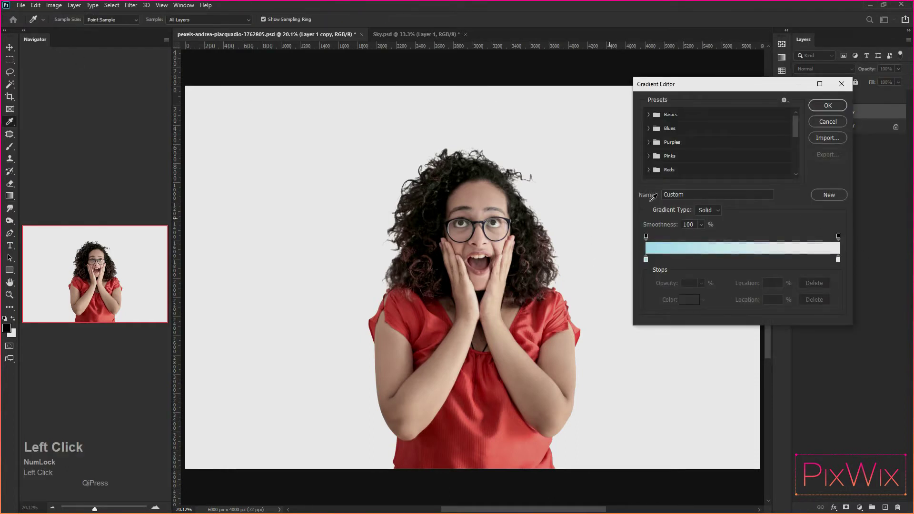
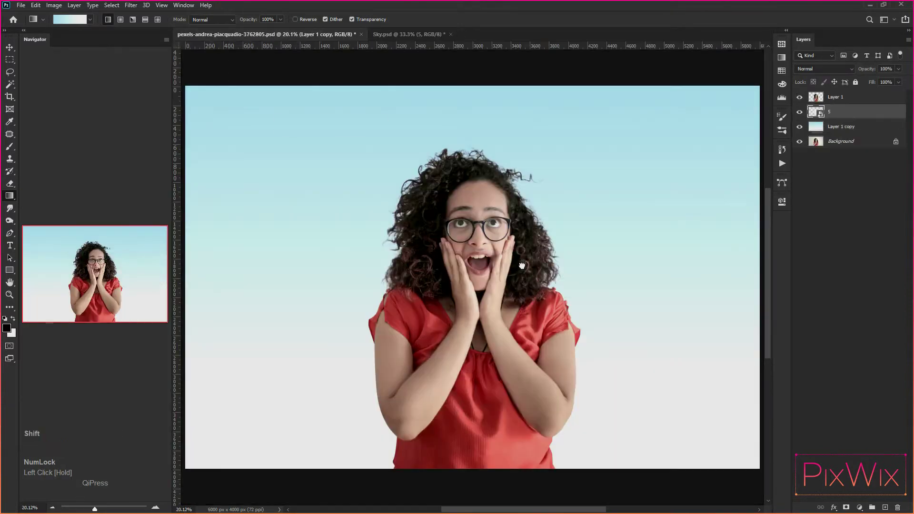
Scale cloud layer 5 across the upper sky with Free Transform and add a layer mask to it
key("ctrl+t")
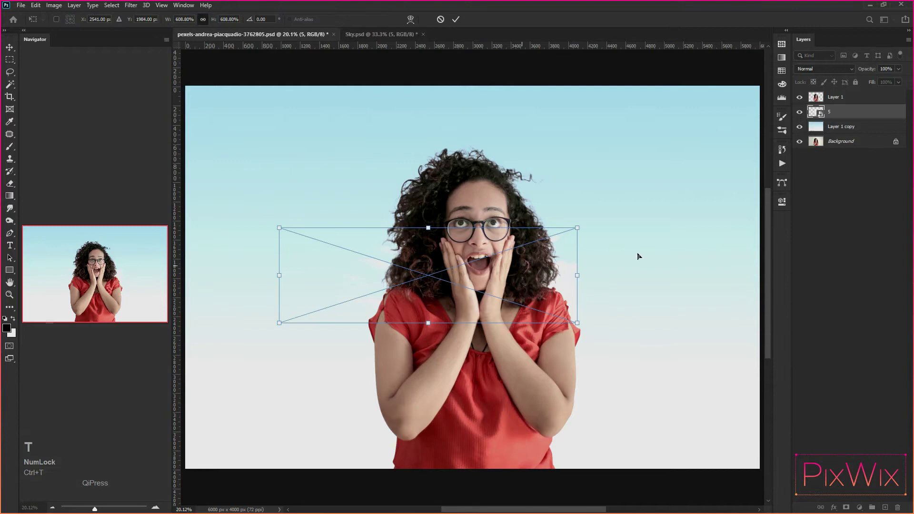
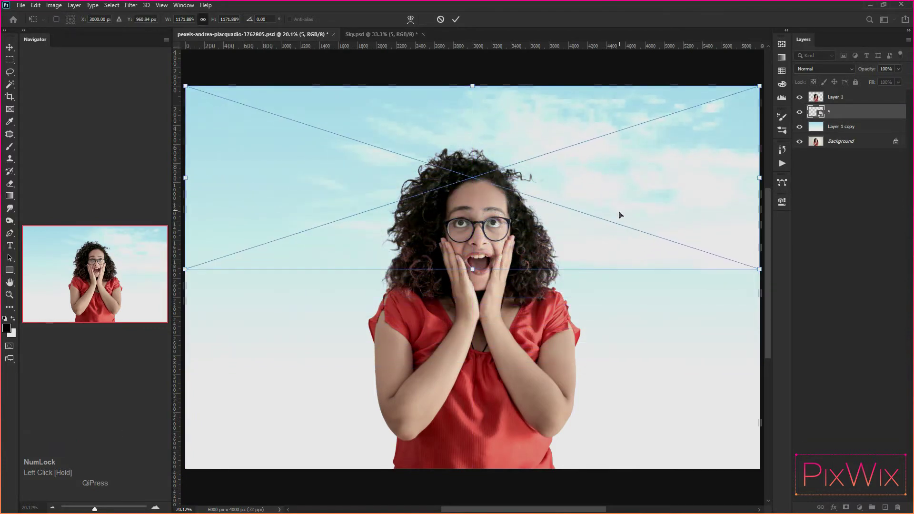
key("Return")
left_click(880, 117)
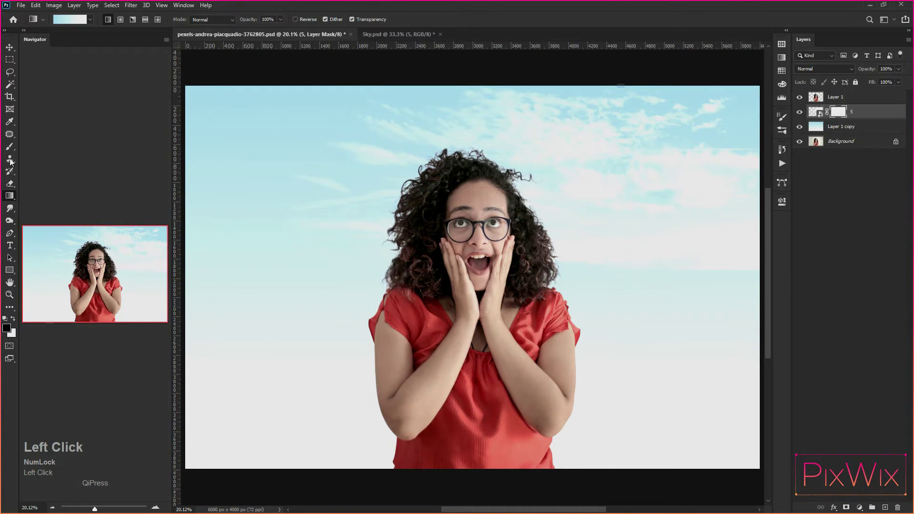
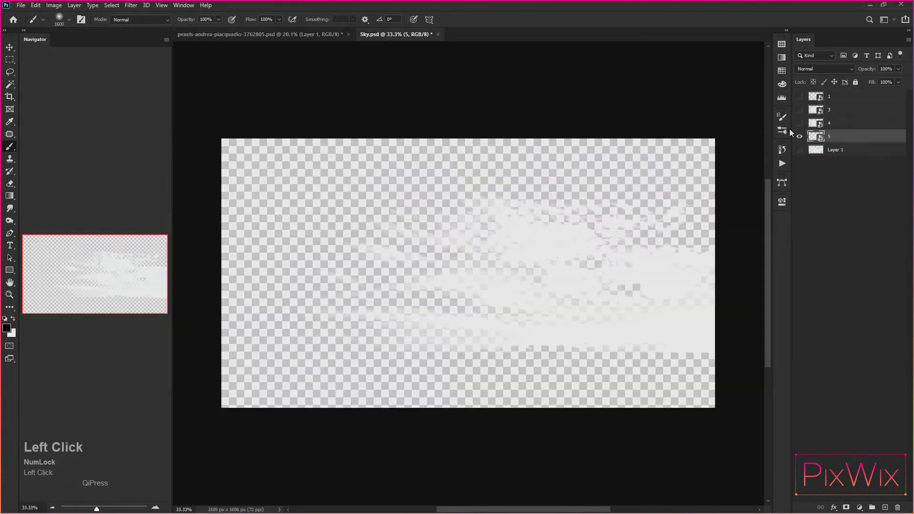
Drag cloud layers from Sky.psd over her chest and hair, confirming each transform
left_click(803, 141)
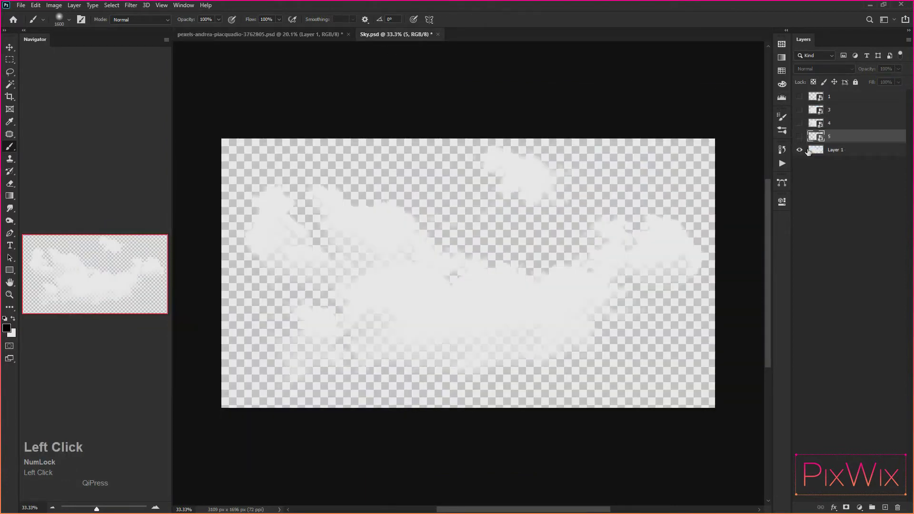
left_click_drag(848, 153, 658, 257)
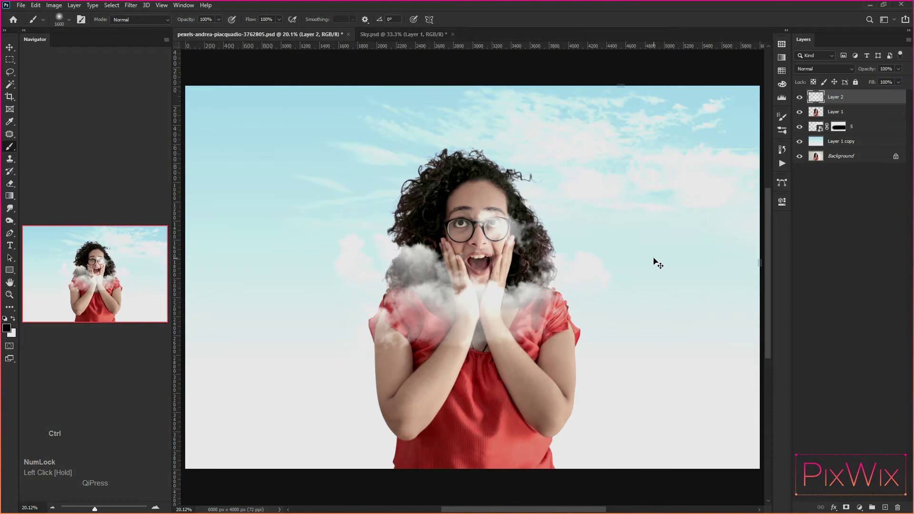
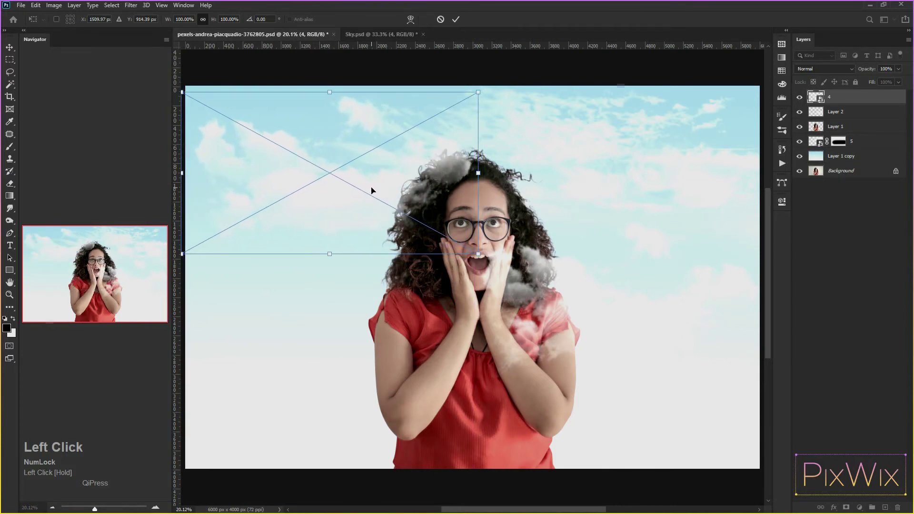
key("Return")
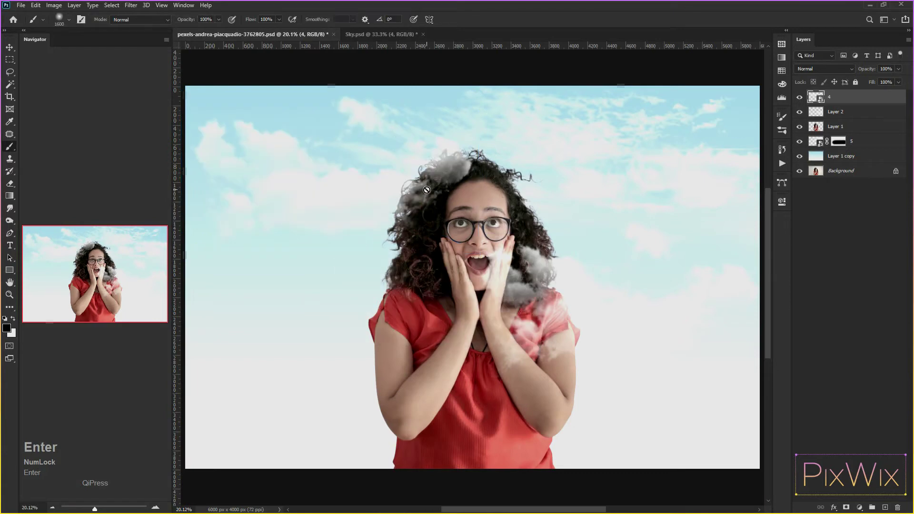
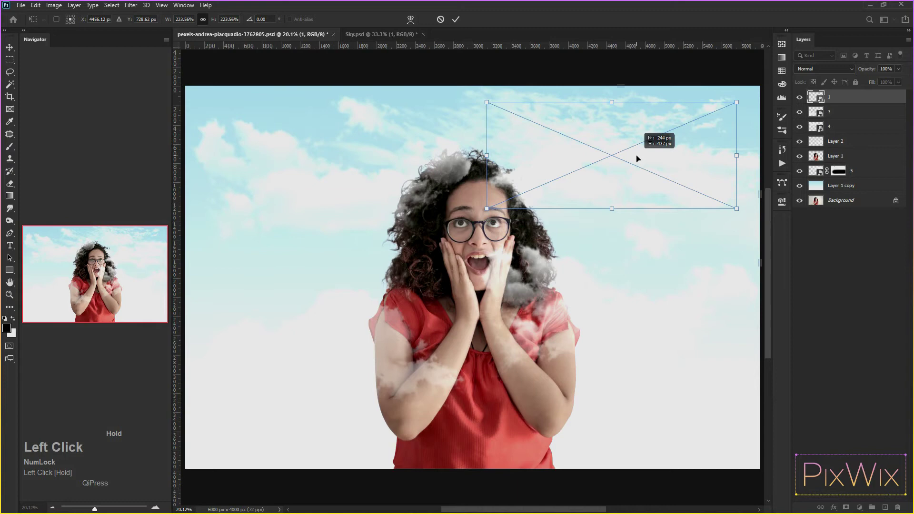
key("Return")
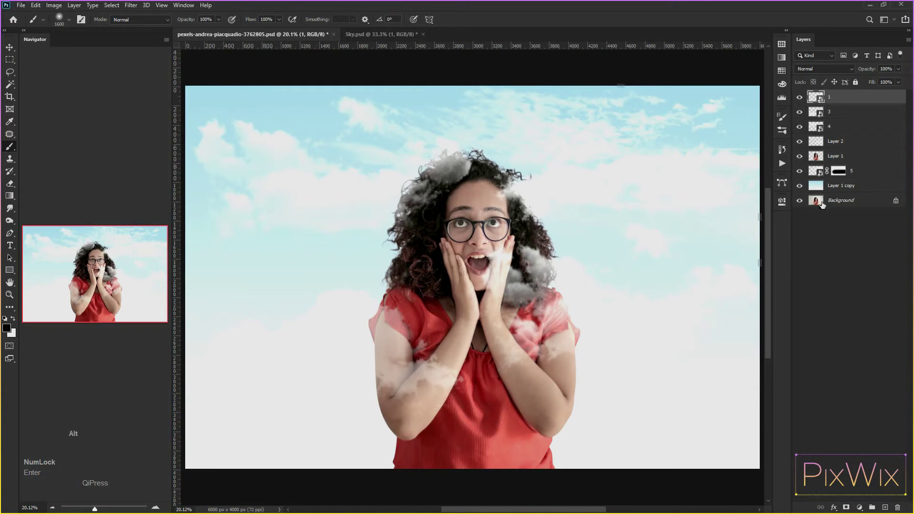
Select all the cloud layers from Layer 2 upward and group them with Ctrl+G
left_click(821, 203)
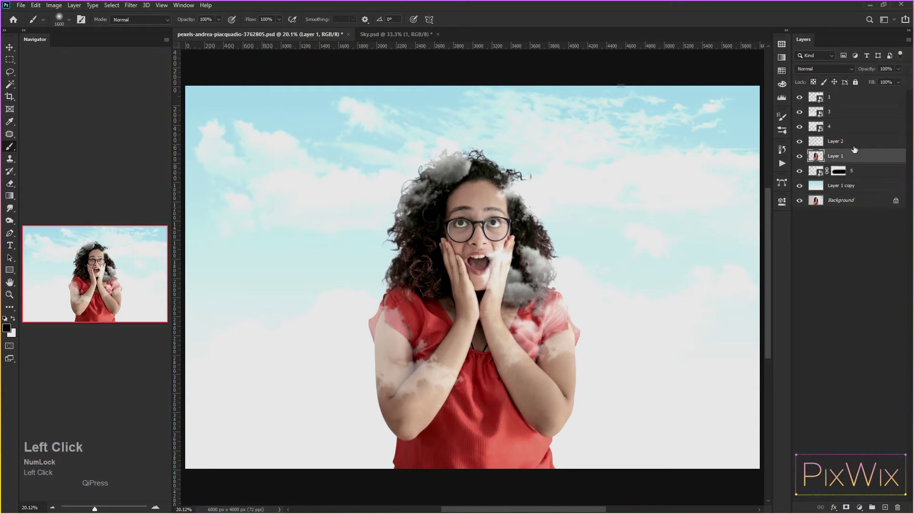
left_click(852, 101)
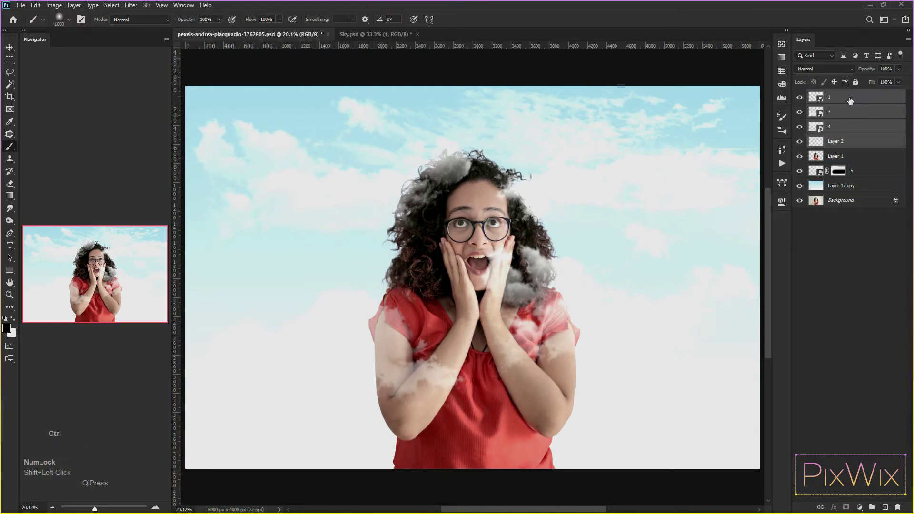
key("ctrl+g")
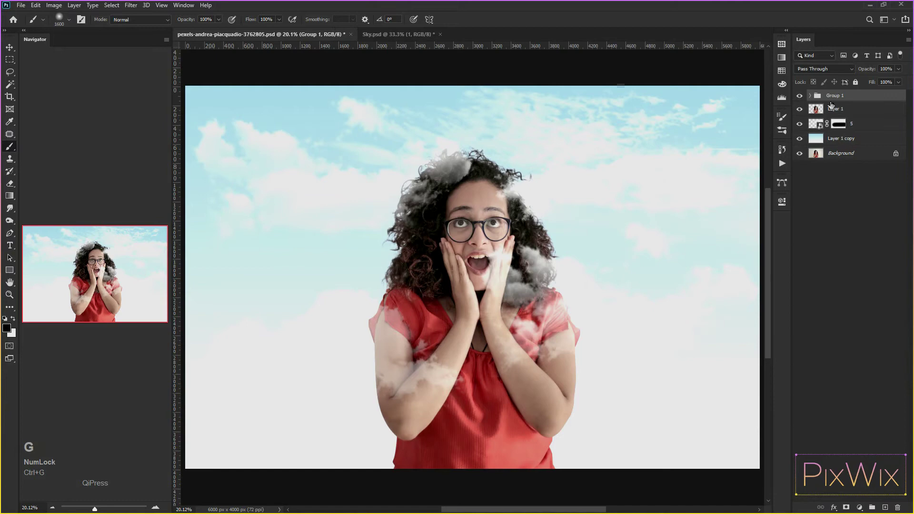
left_click(803, 102)
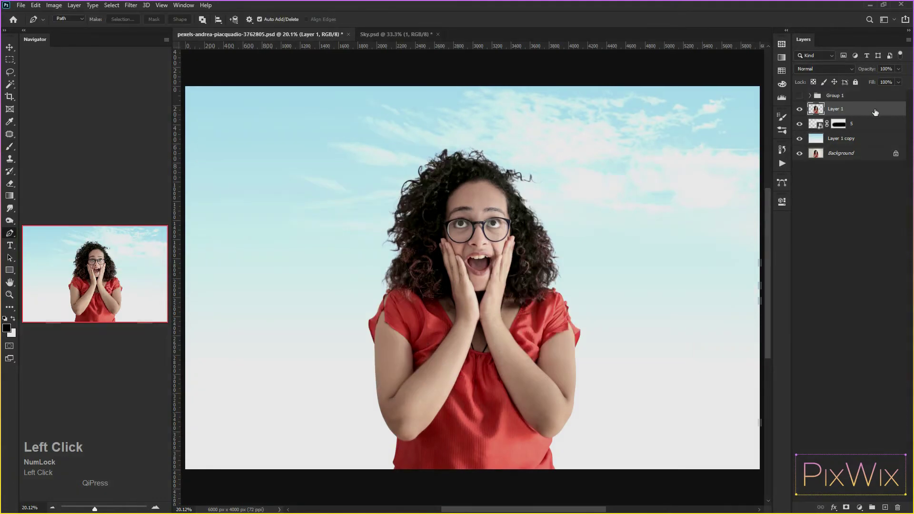
key("ctrl+shift+a")
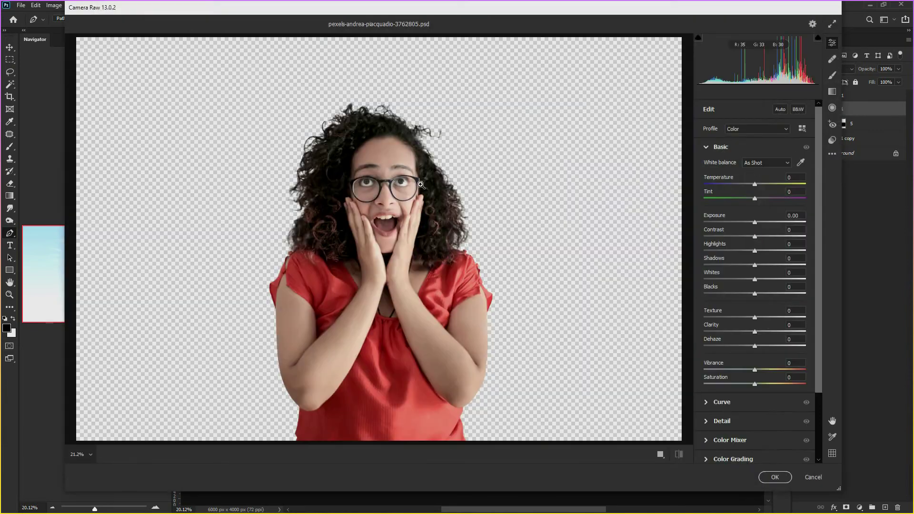
left_click_drag(834, 422, 835, 422)
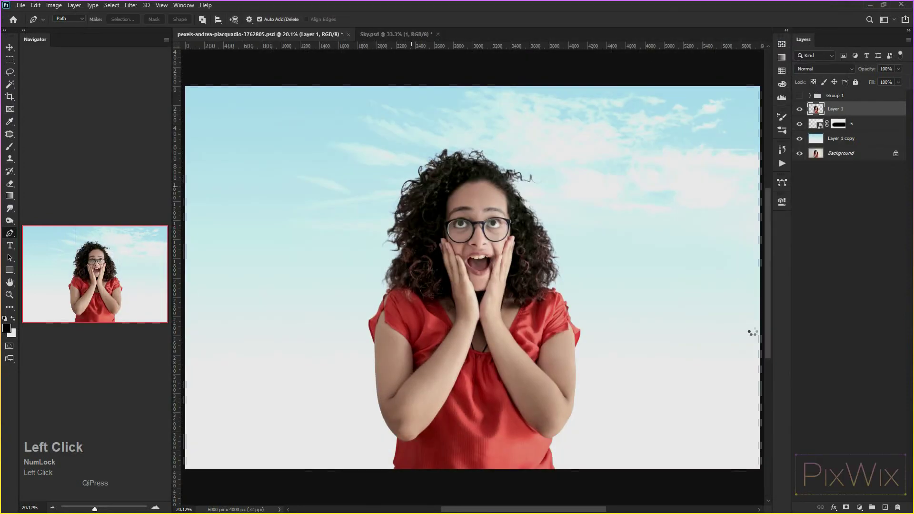
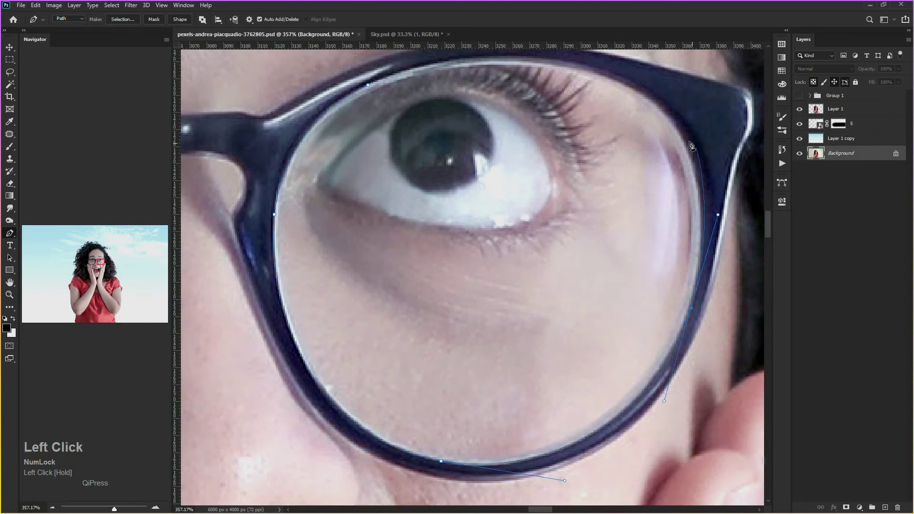
Finish the lens outlines, load them as a selection and add a new empty Layer 3
key("space")
left_click_drag(634, 82, 847, 114)
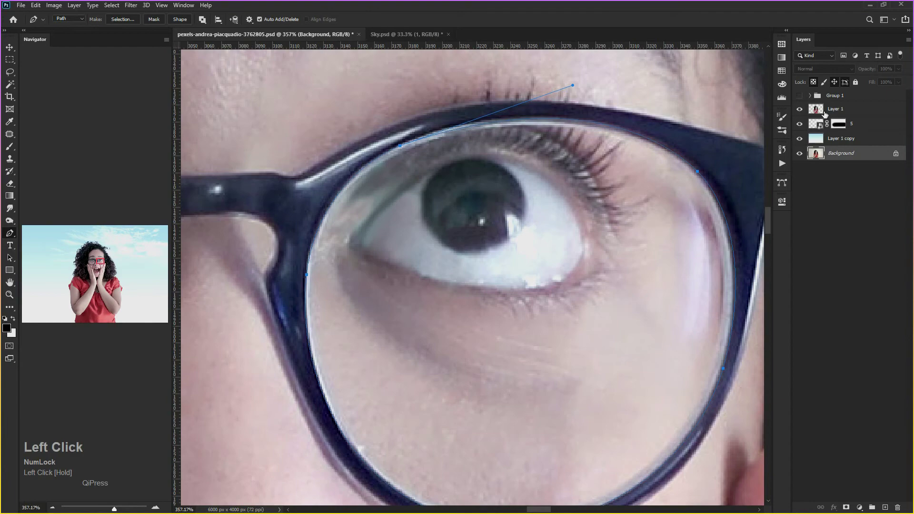
scroll("down", 3)
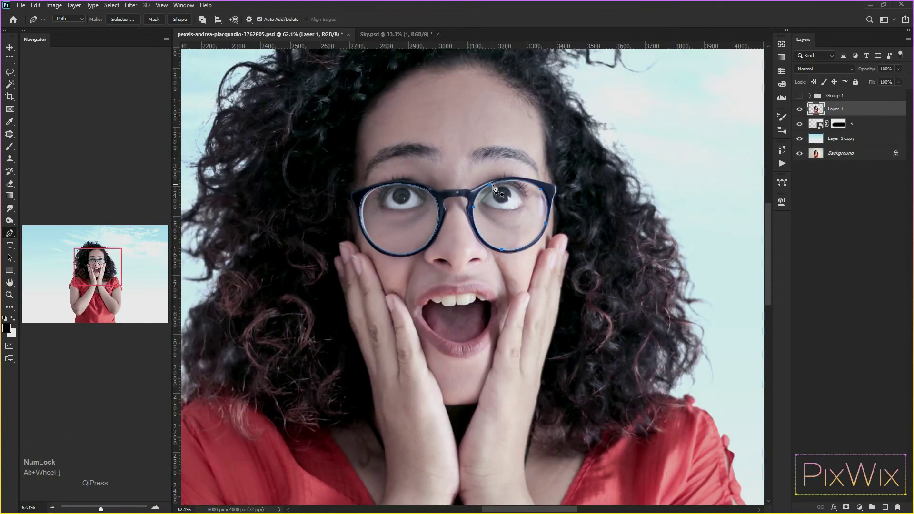
key("ctrl+Return")
key("shift+F6")
key("Return")
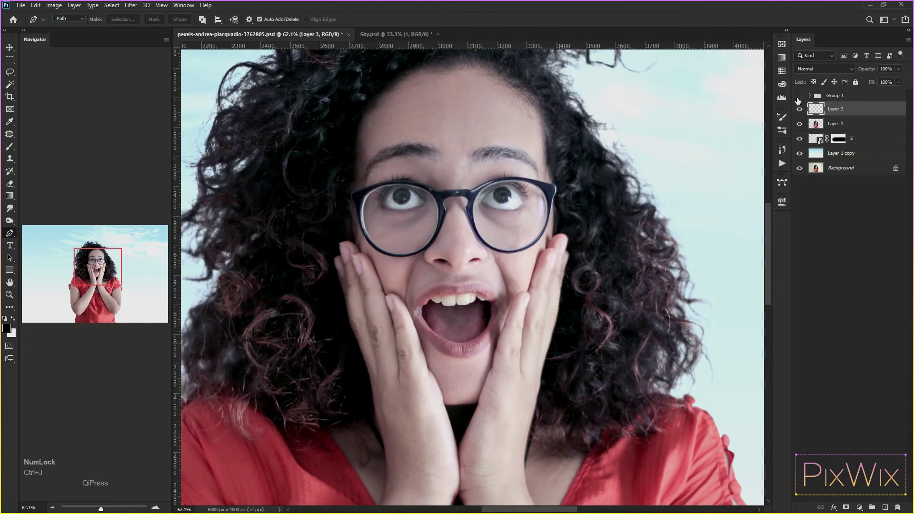
Make the cloud Group 1 visible again over her hair
left_click(804, 100)
scroll("down", 3)
scroll("up", 3)
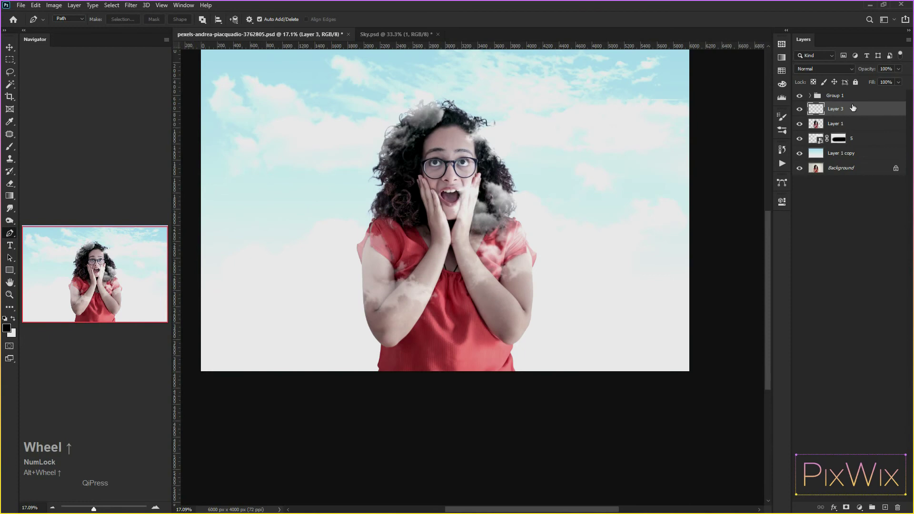
Duplicate the cloud group and clip its cloud layers to the glasses lens shapes
left_click_drag(860, 100, 813, 98)
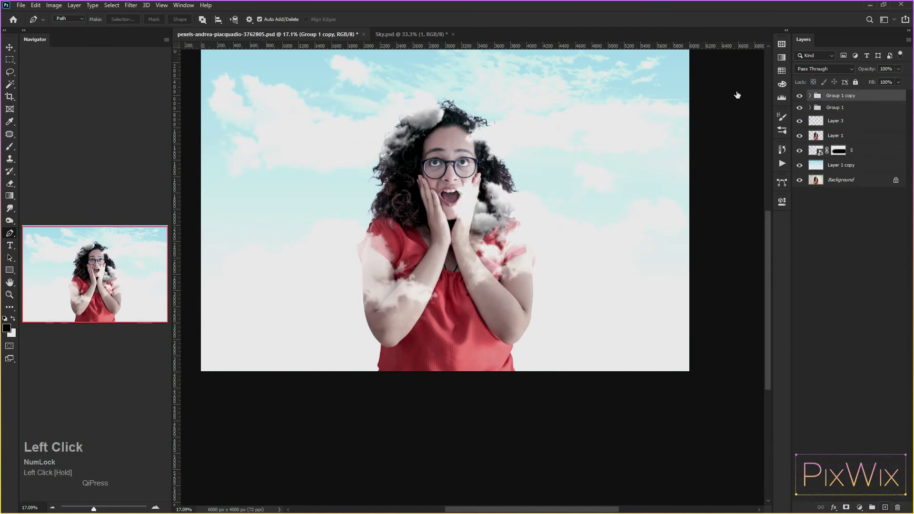
left_click(813, 98)
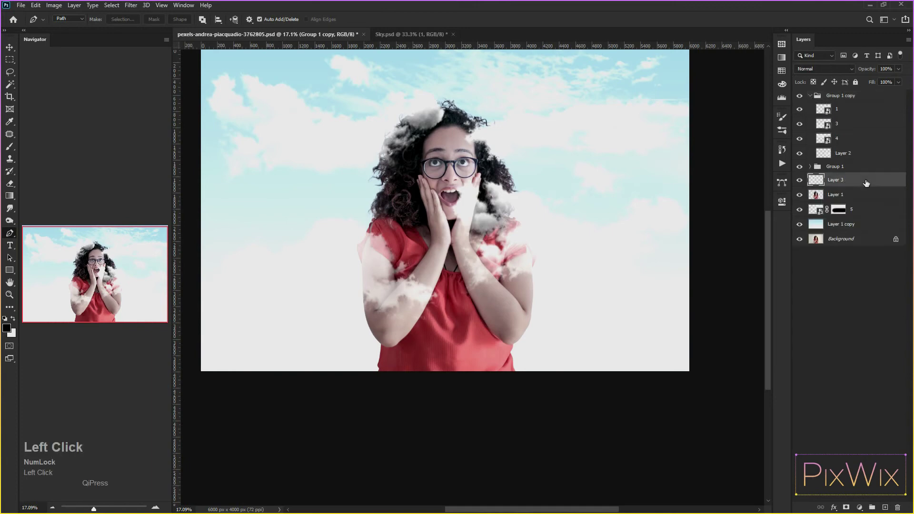
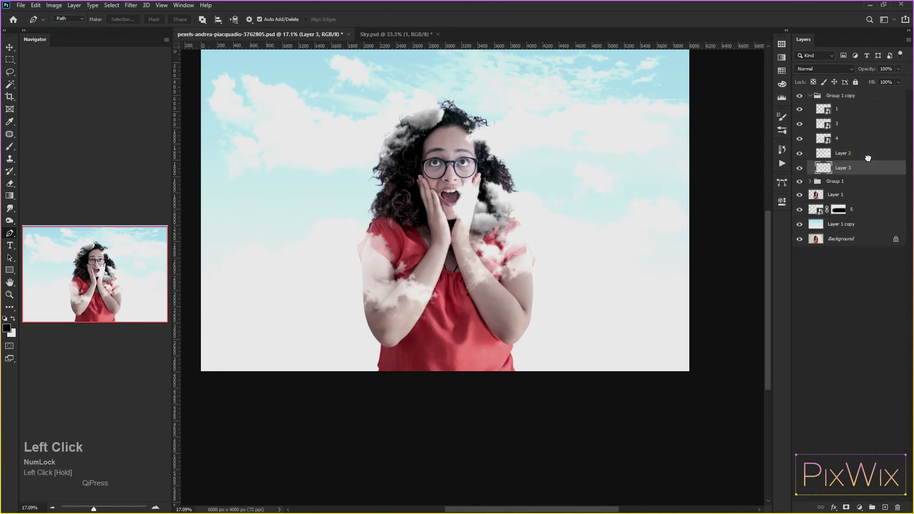
left_click(861, 109)
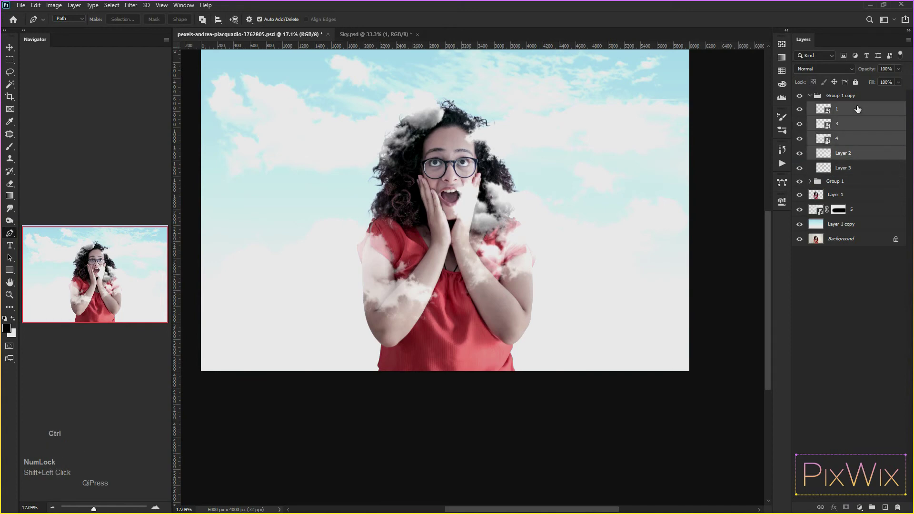
right_click(860, 109)
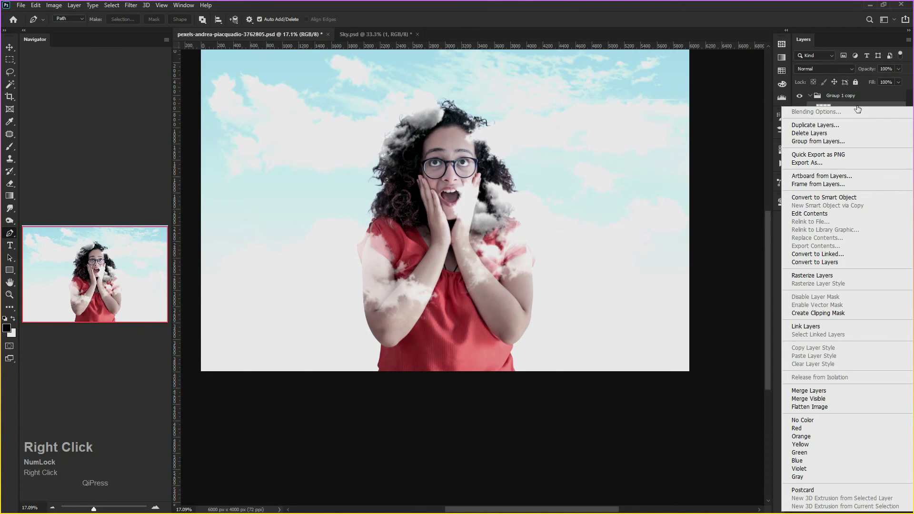
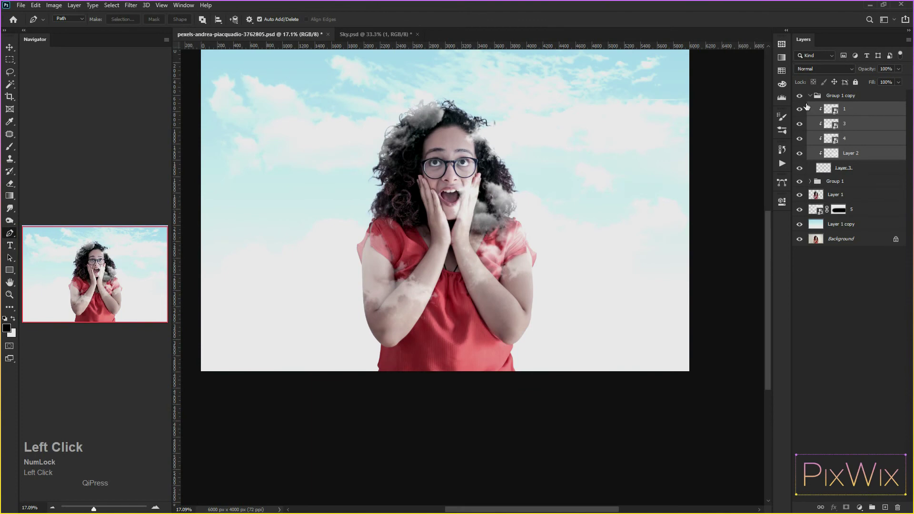
Scale the clipped clouds down with Free Transform so they fill both lenses
key("ctrl+t")
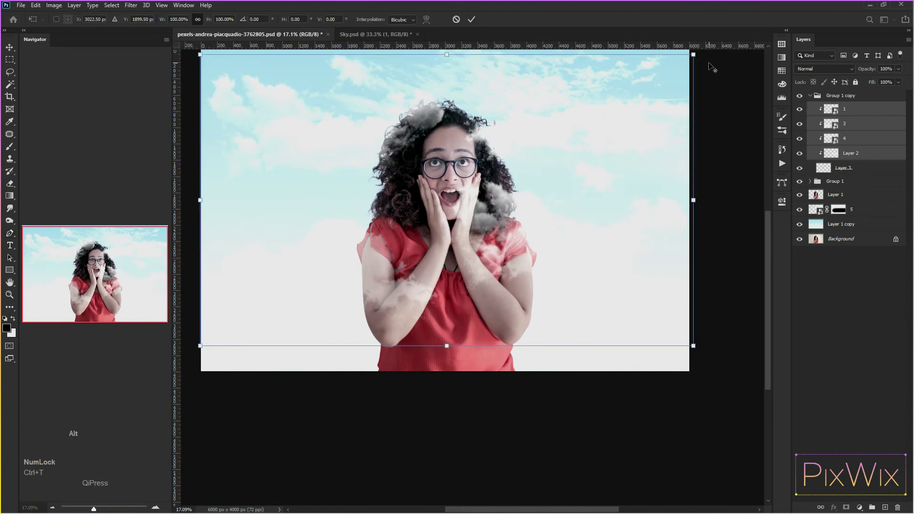
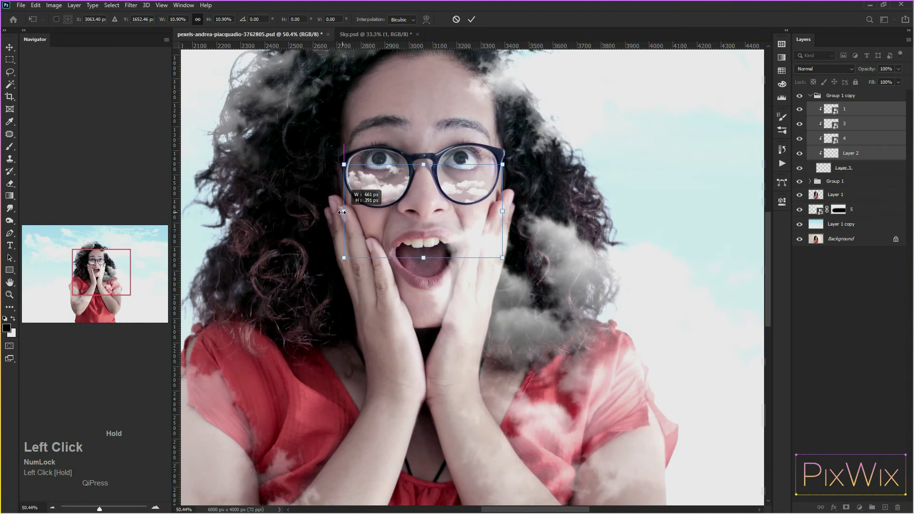
key("\\")
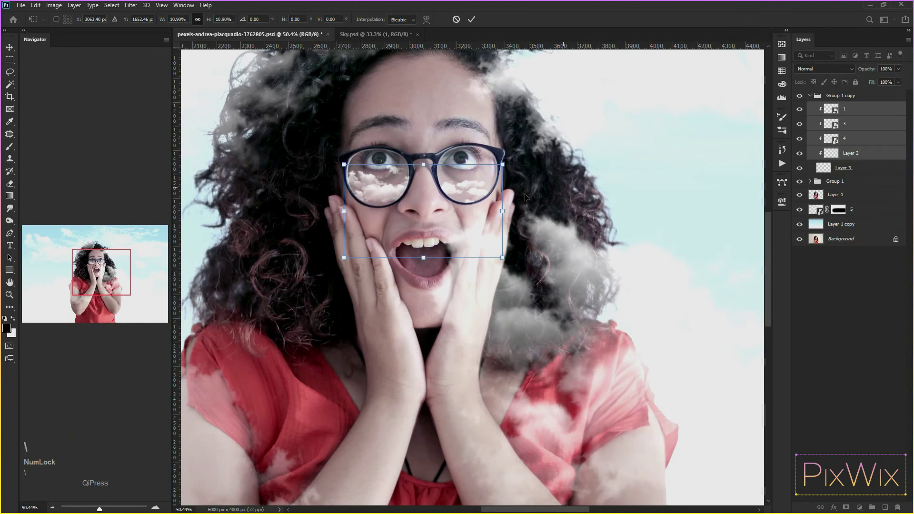
key("Return")
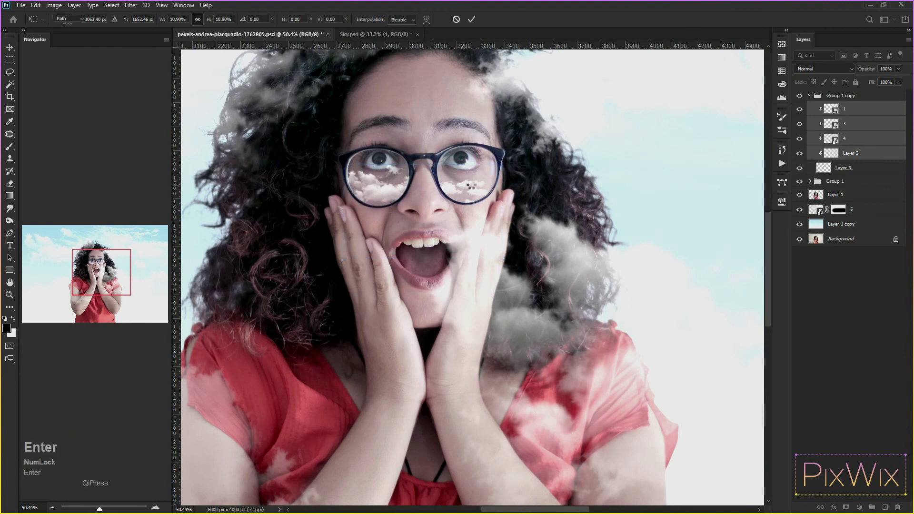
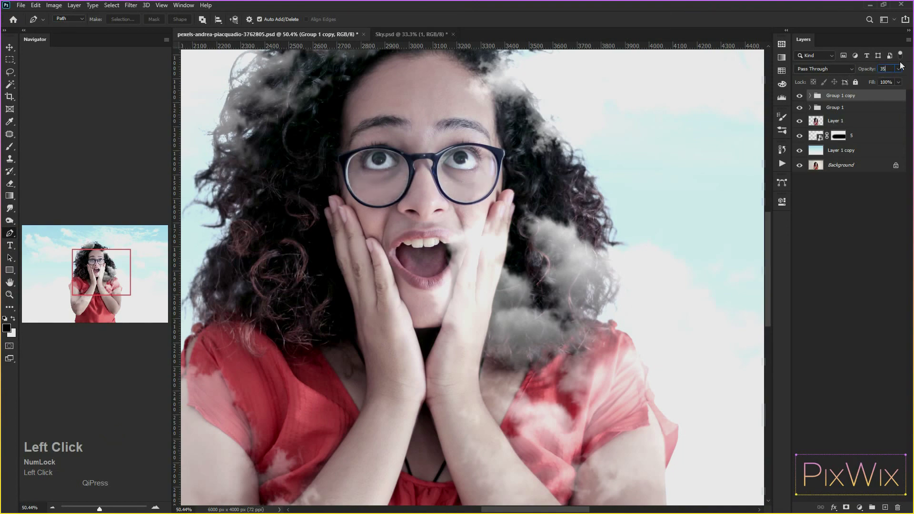
Lower the copied cloud group's opacity so the lens clouds barely show, then fit the composite on screen
key("alt+Num_Lock")
left_click(802, 176)
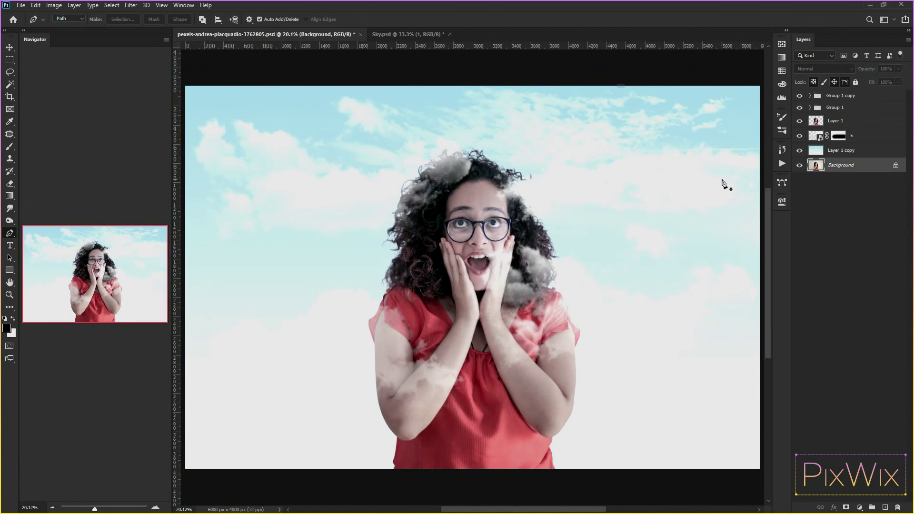
key("alt+Num_Lock")
double_click(823, 168)
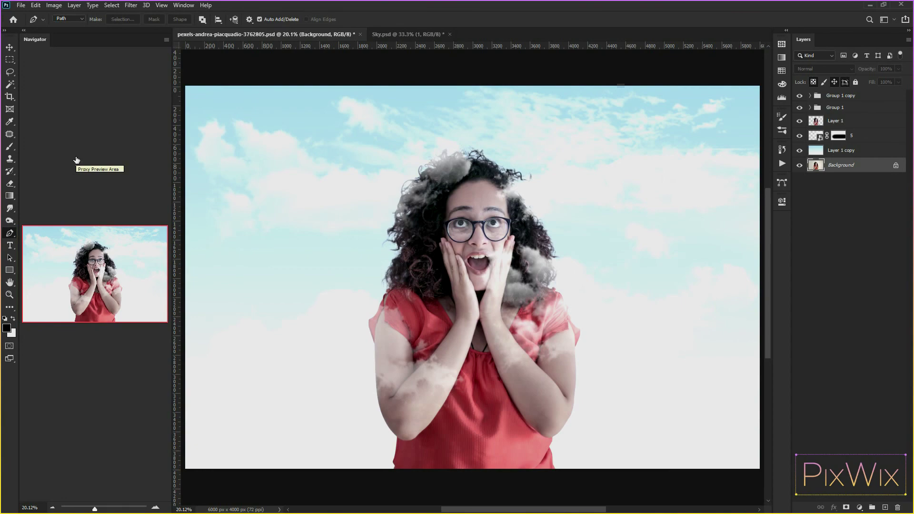
key("ctrl+Num_Lock")
left_click(79, 162)
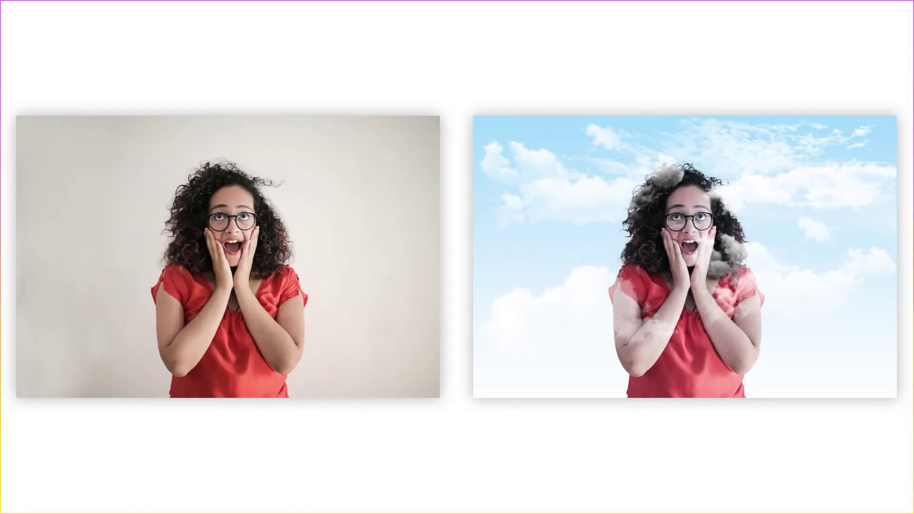